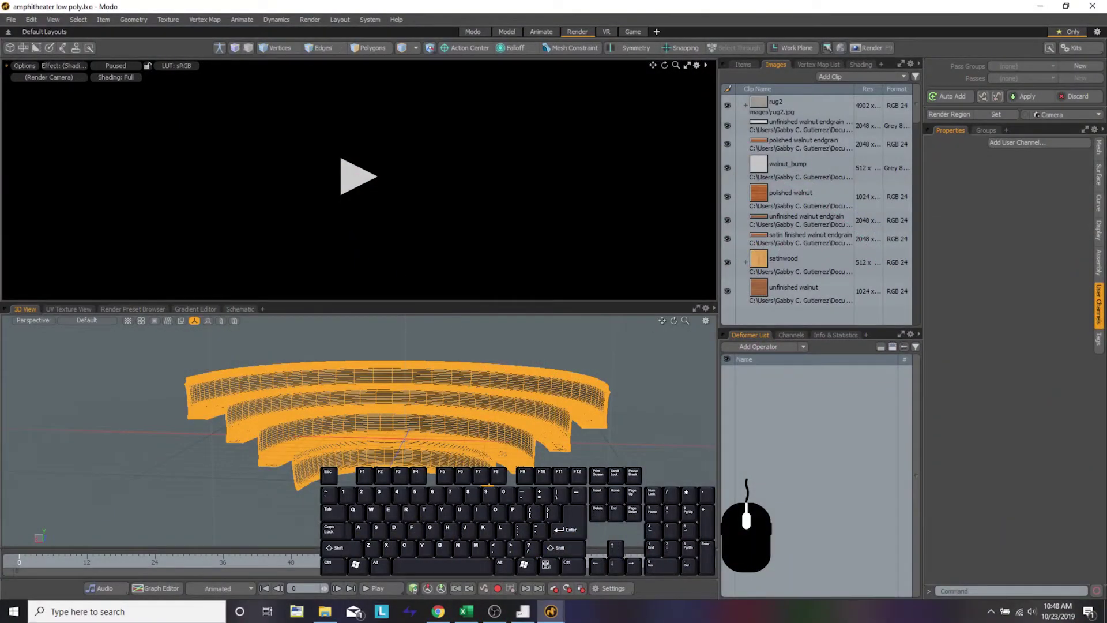
- Bring up the workspace layout switcher that offers the UV layout
key("alt+Tab")
key("alt+Tab")
key("alt+Tab")
left_click(606, 394)
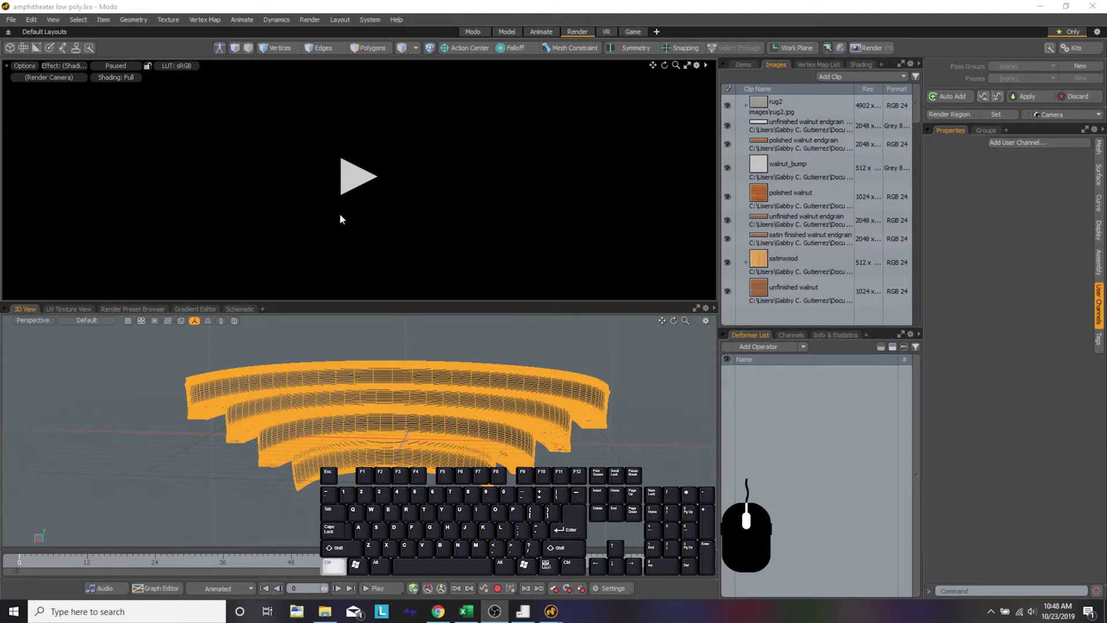
key("ctrl+`")
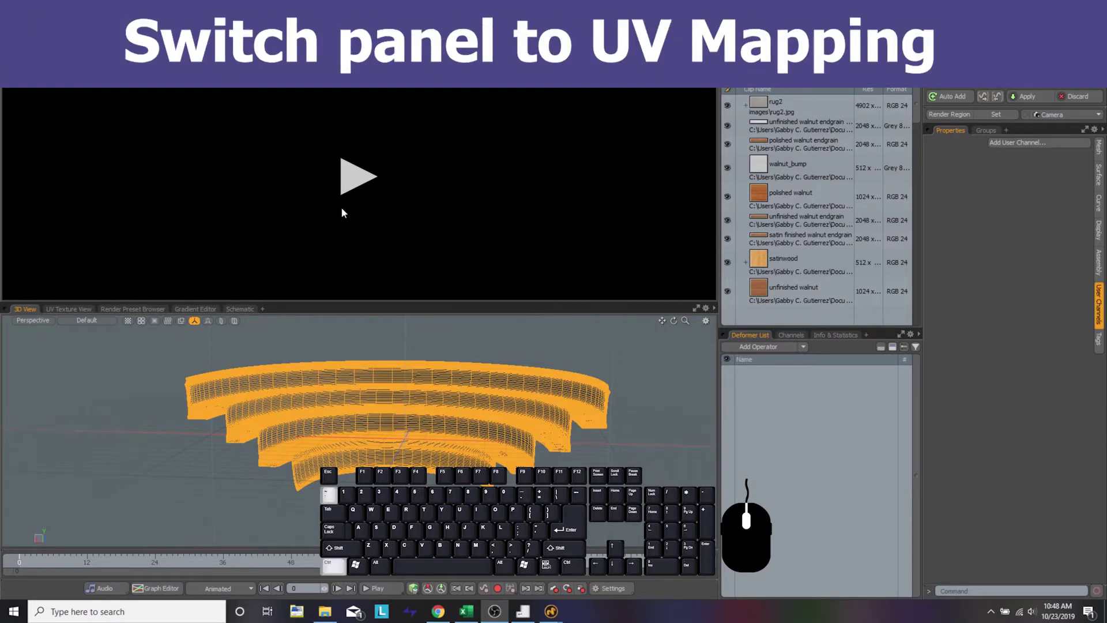
left_click(392, 345)
key("ctrl+`")
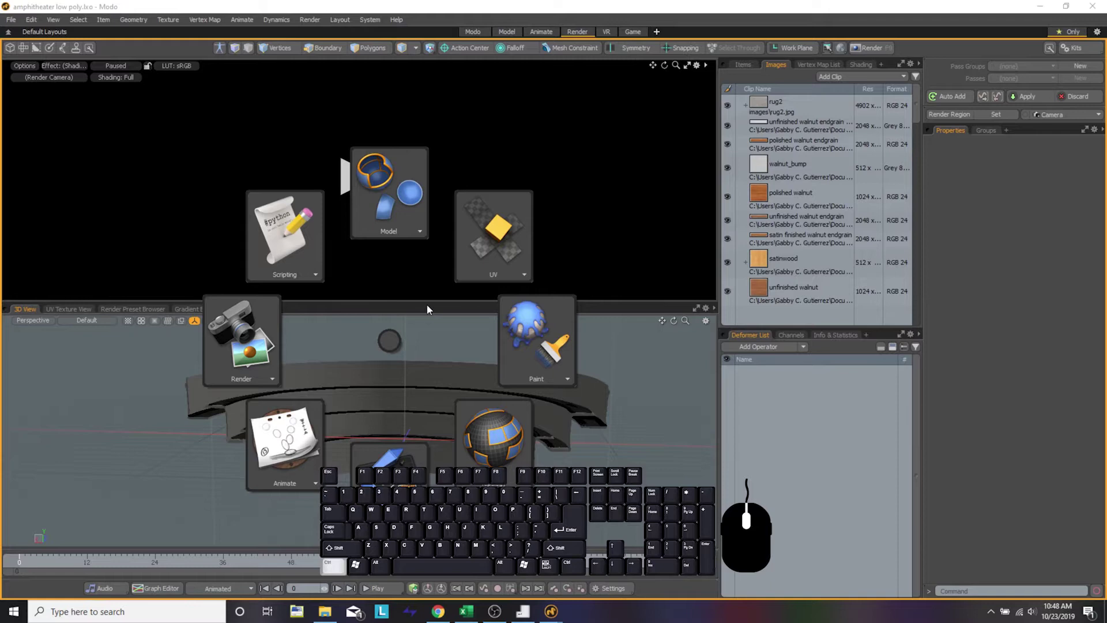
- Switch to the UV layout and display the chairs UV map's islands in the UV editor
left_click(522, 237)
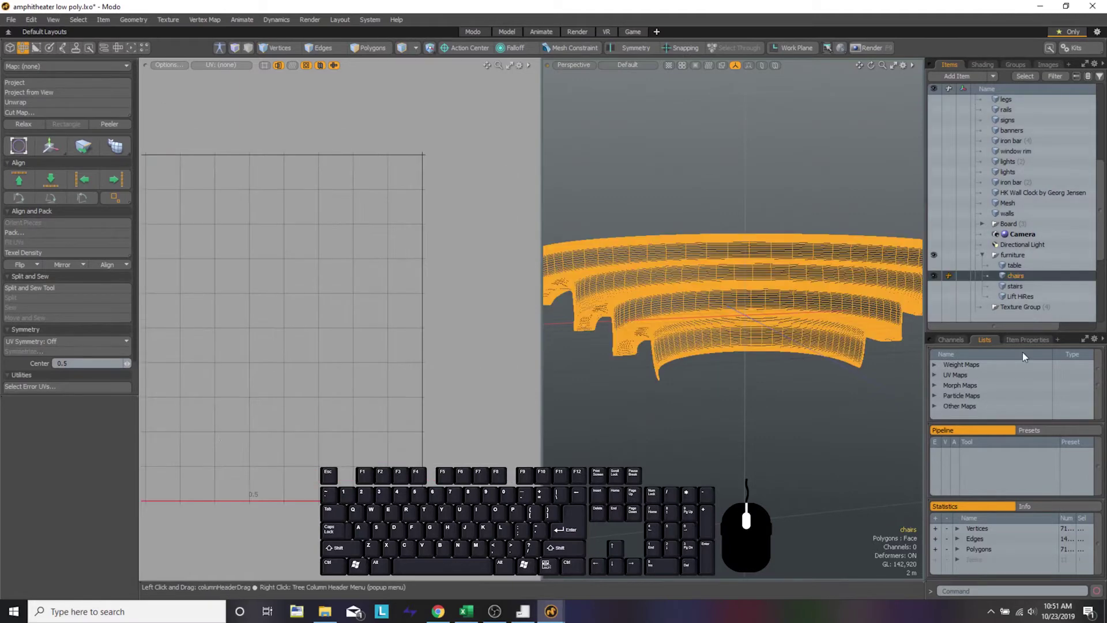
left_click(937, 378)
left_click(971, 391)
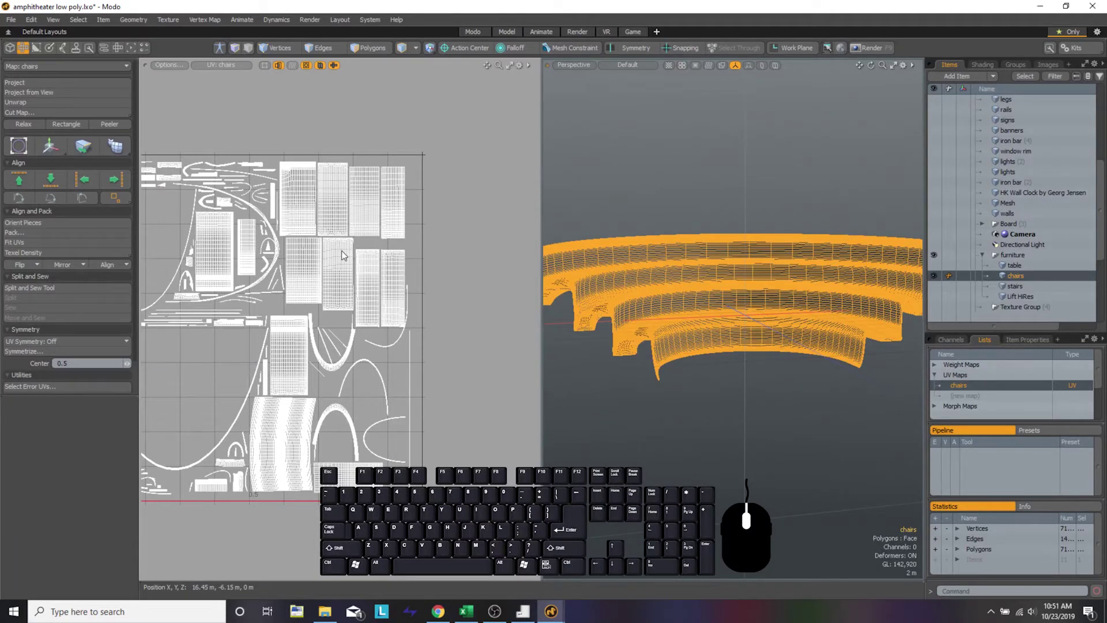
left_click_drag(315, 308, 389, 267)
left_click(387, 269)
middle_click(390, 275)
middle_click(299, 293)
left_click(733, 165)
- In material selection mode, show the shader tree with chair_top expanded to its gradient, wood and normal-map layers
key("4")
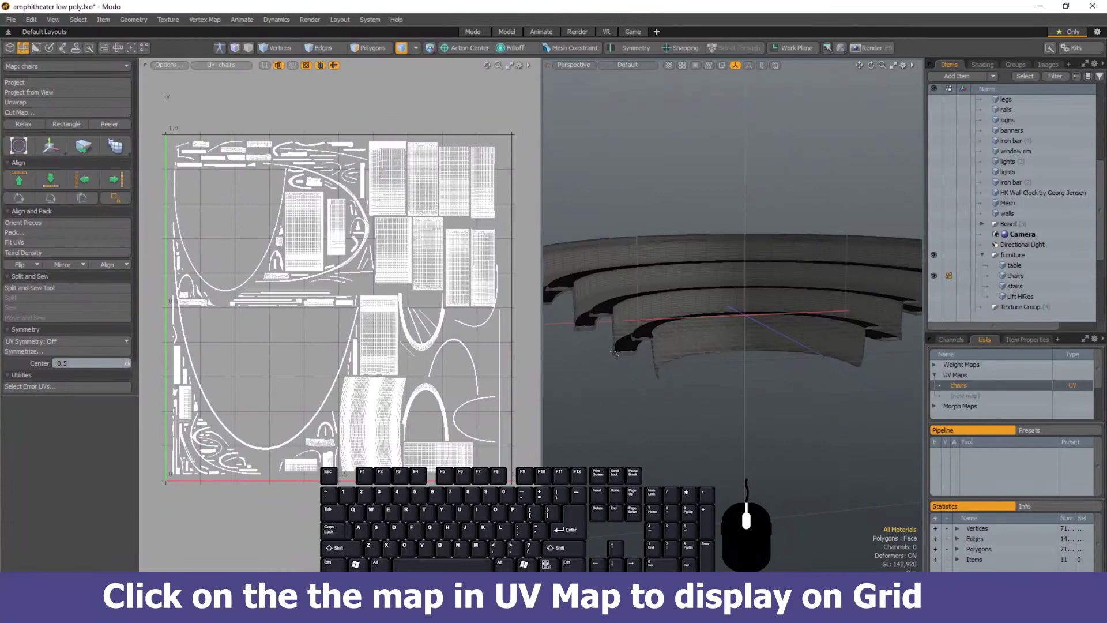
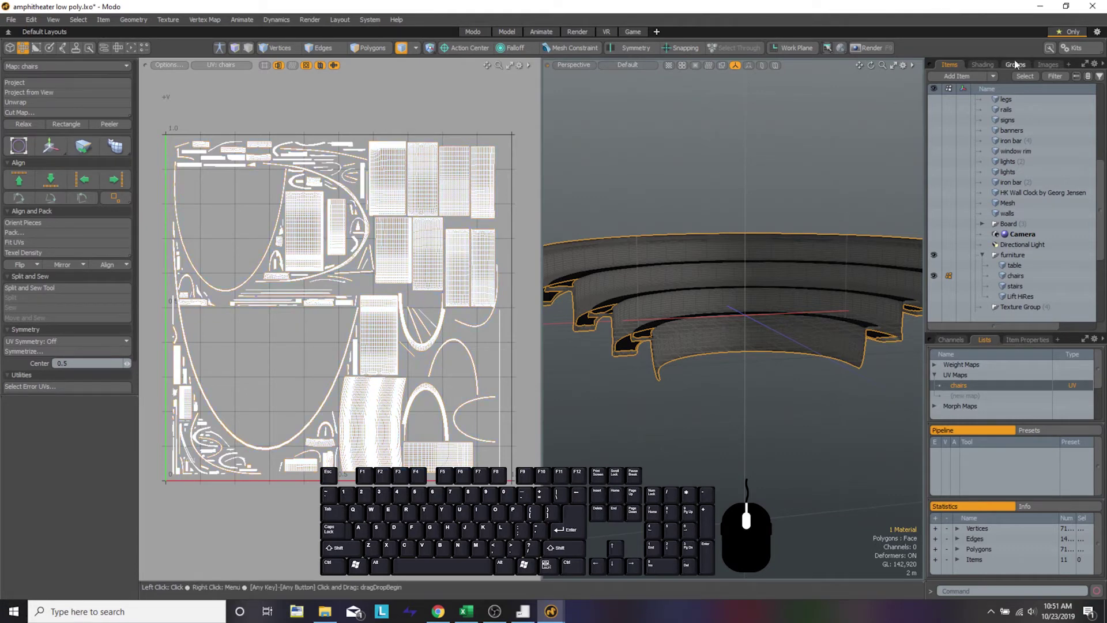
left_click(988, 66)
left_click(989, 66)
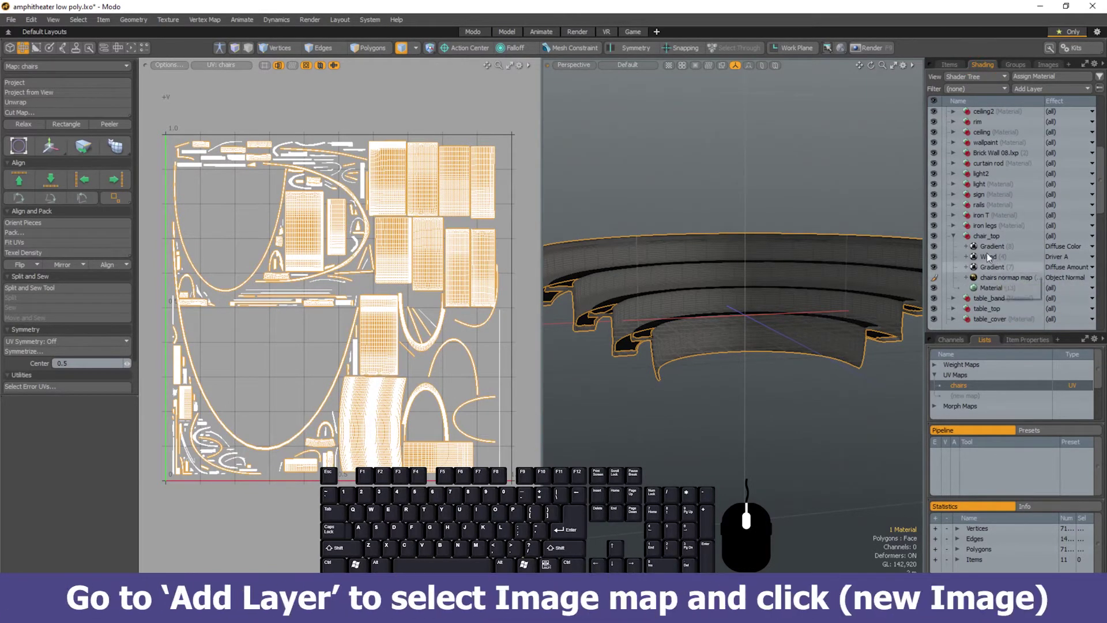
- Add a new image map layer and browse to the Bora VR Class Textures folder
left_click(984, 238)
left_click(1034, 90)
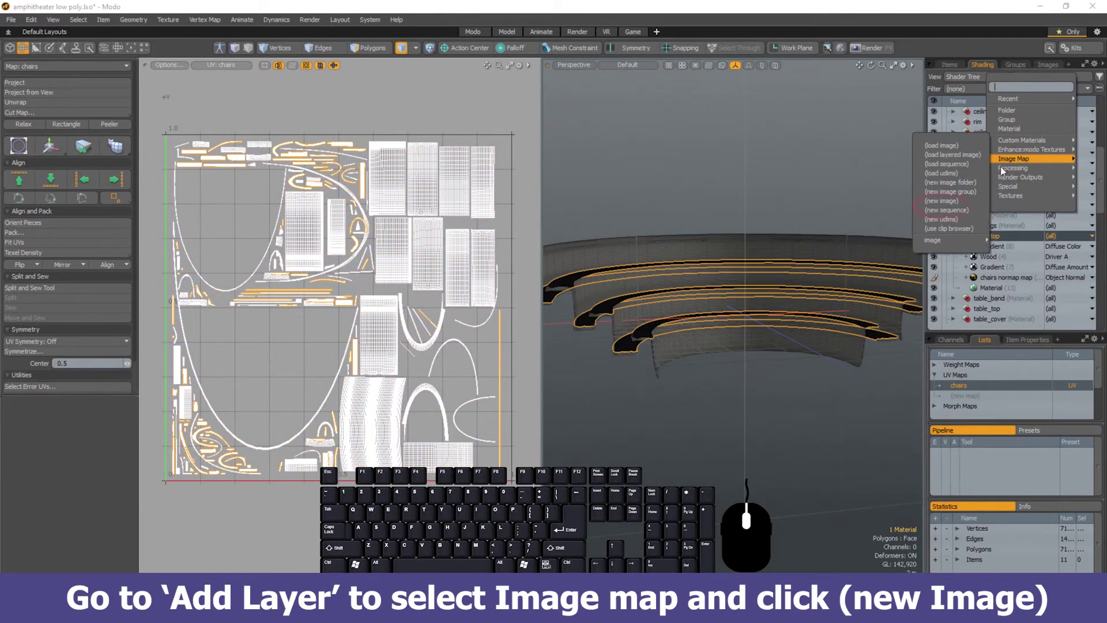
left_click(964, 204)
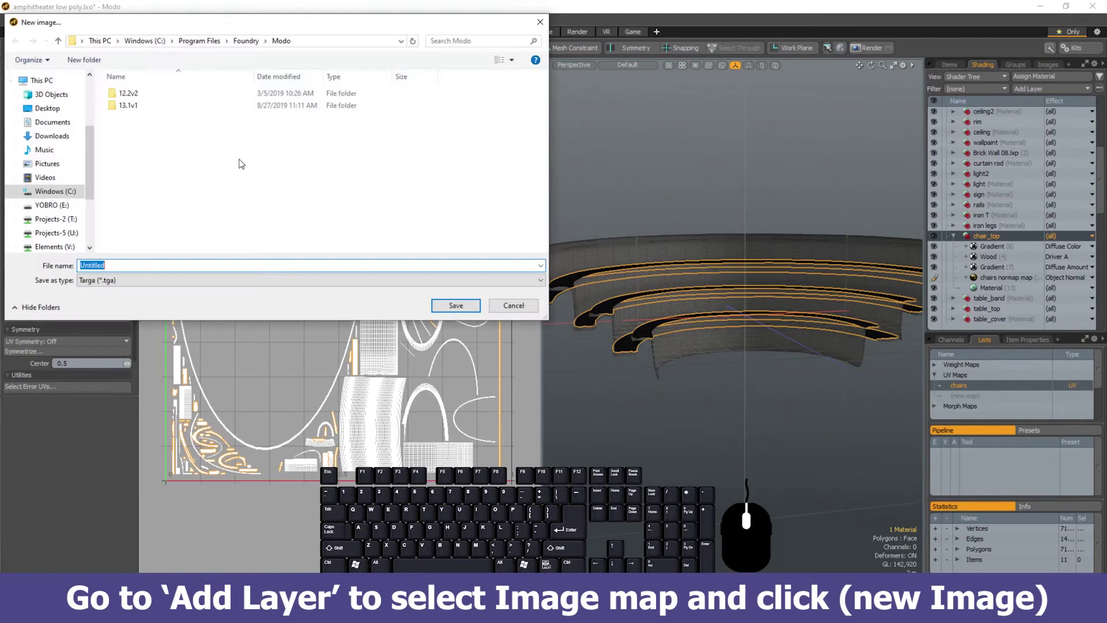
scroll("up", 3)
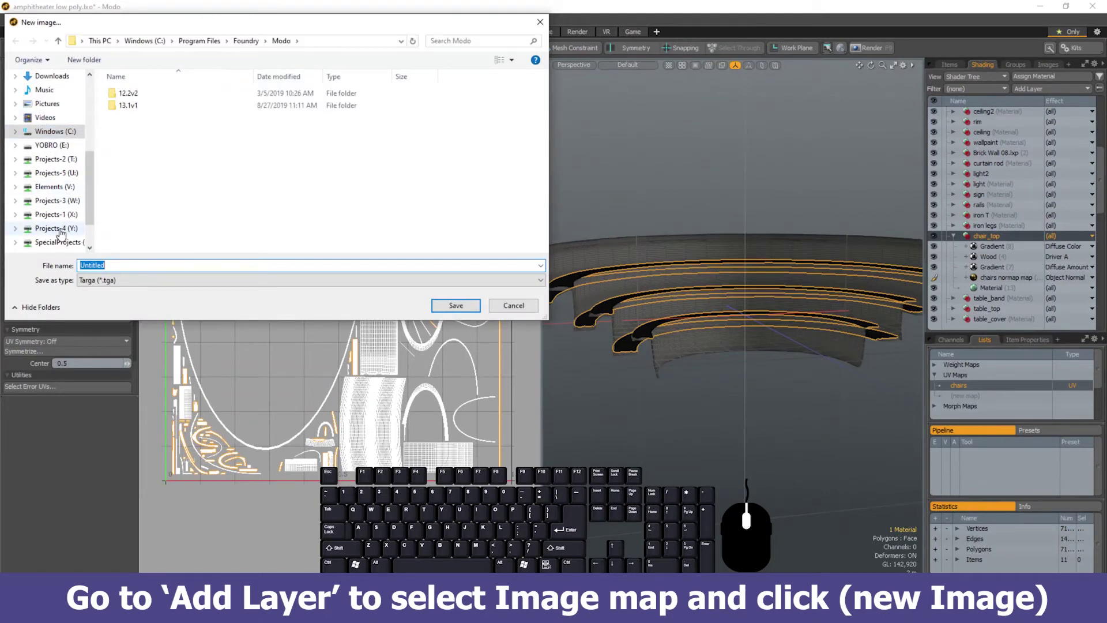
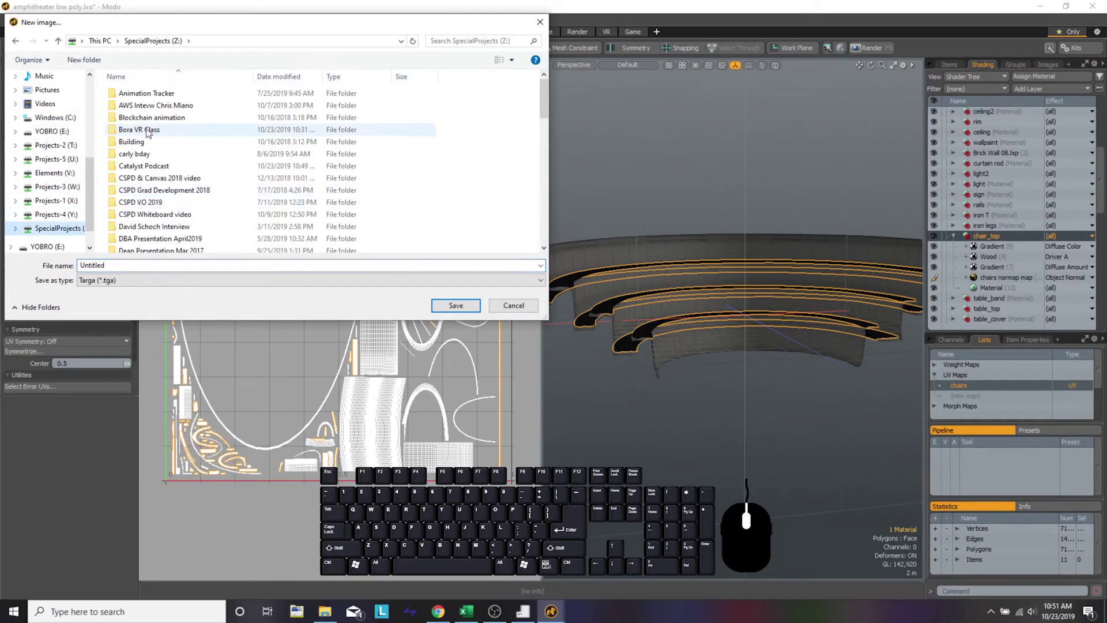
double_click(150, 131)
left_click(167, 147)
- Name the new Targa image 'chairs normal map' in the Textures folder
scroll("up", 3)
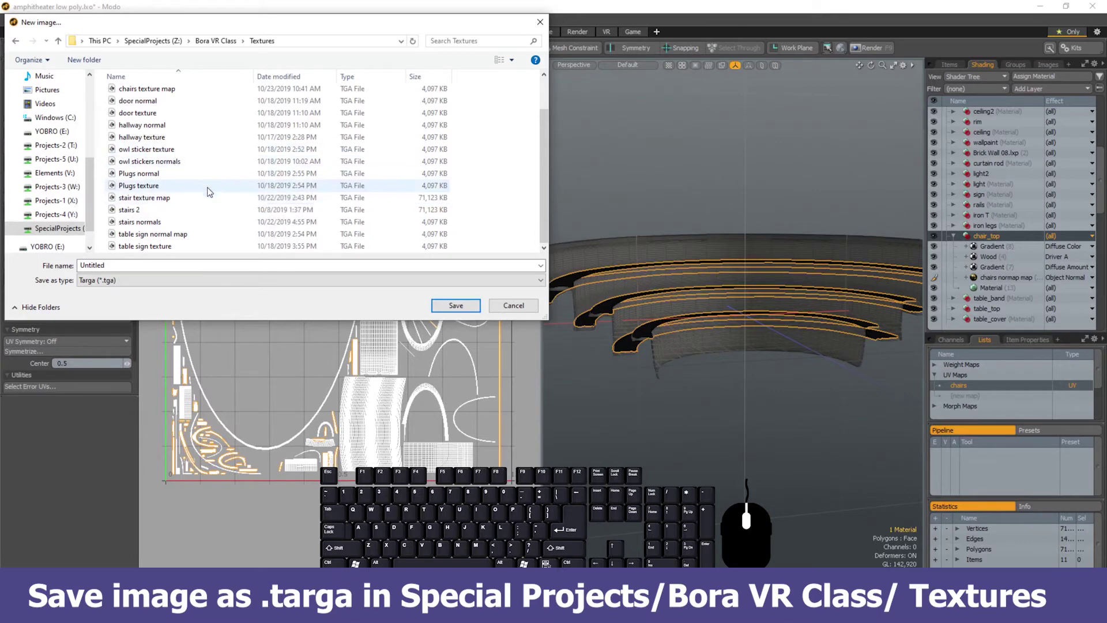
scroll("up", 3)
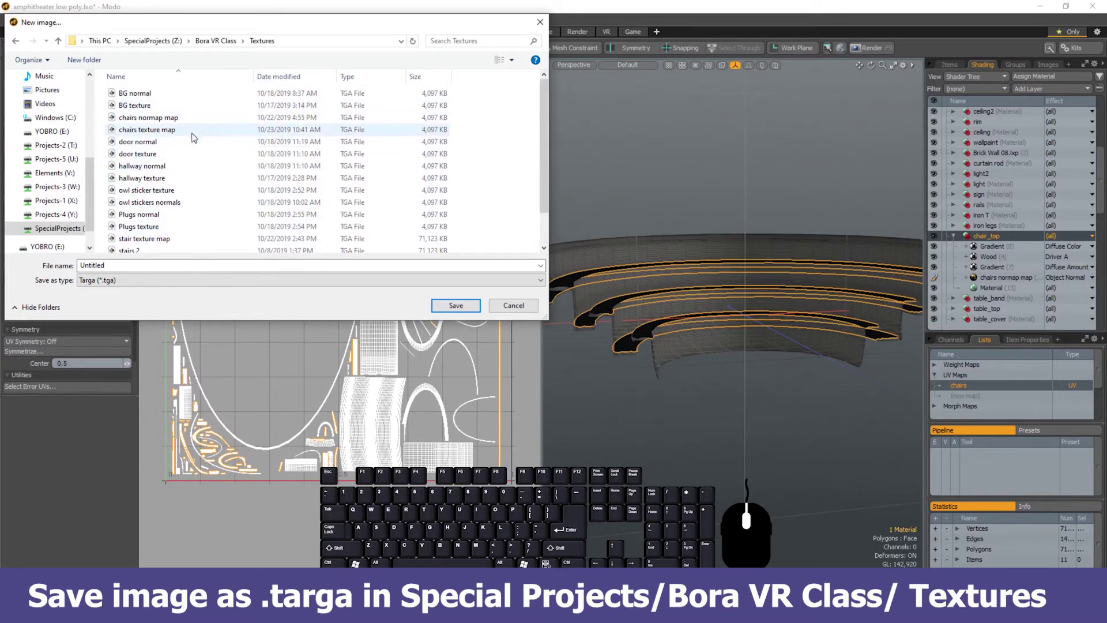
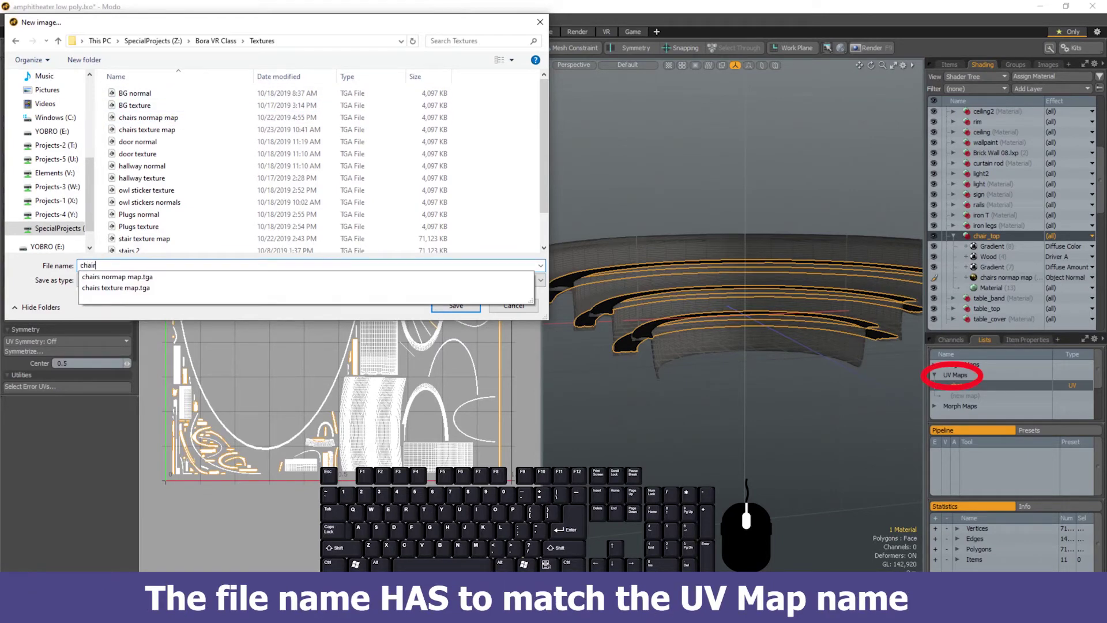
key("s")
key("space")
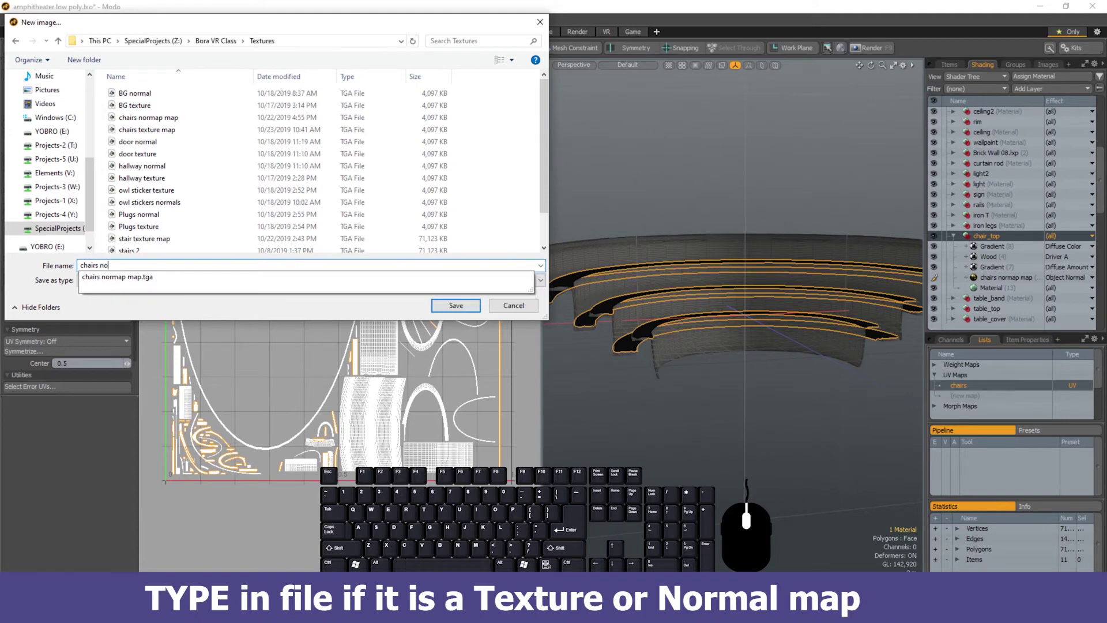
key("space")
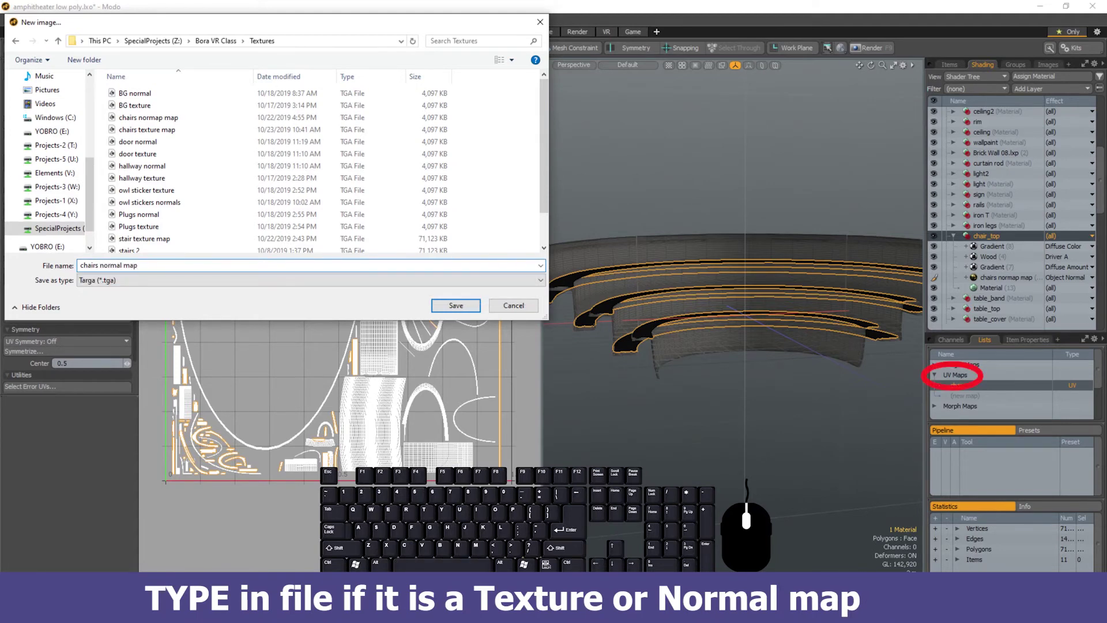
left_click(466, 309)
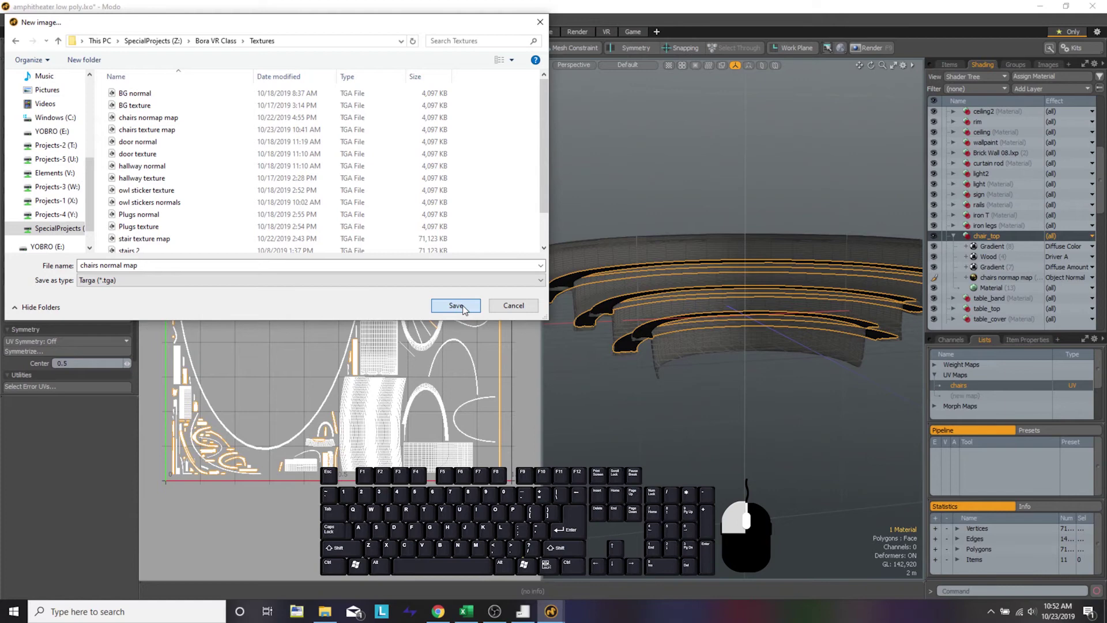
- Save the chairs normal map file, bringing up the New Still 1024 × 1024 RGBA settings
left_click(597, 277)
left_click(598, 269)
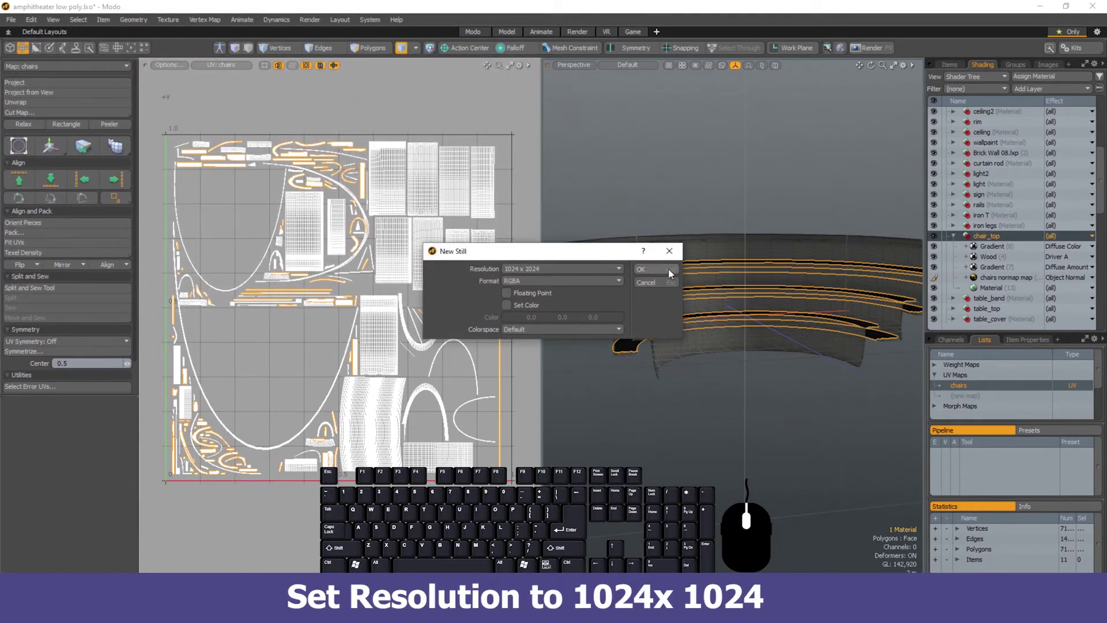
- Accept the 1024 × 1024 RGBA image and set the new layer's effect to Object Normal
left_click(673, 273)
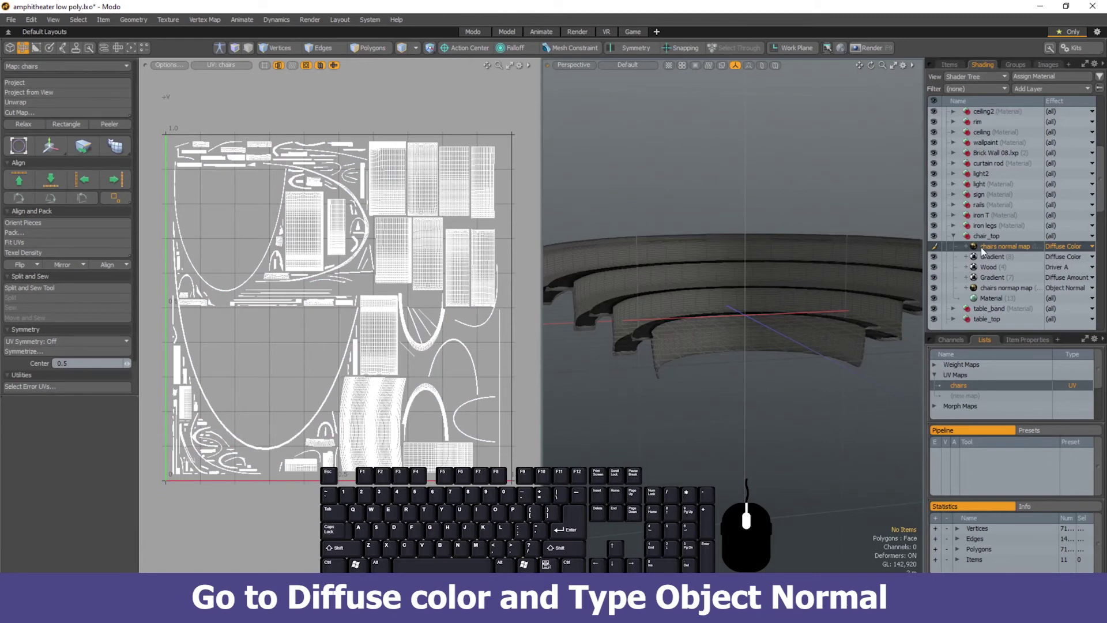
left_click(1063, 247)
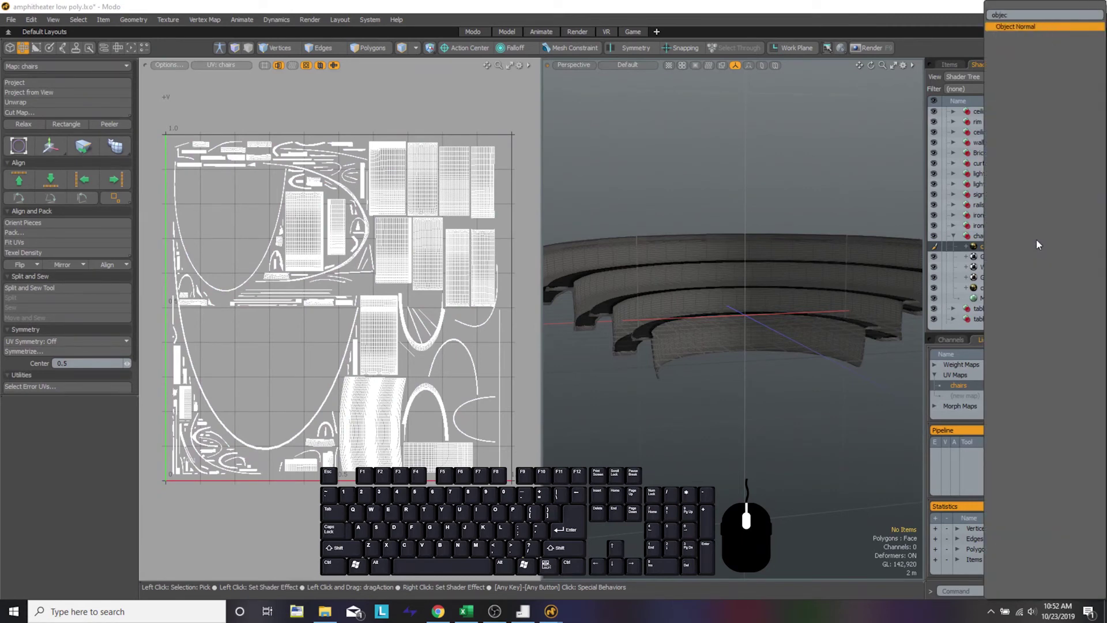
key("Return")
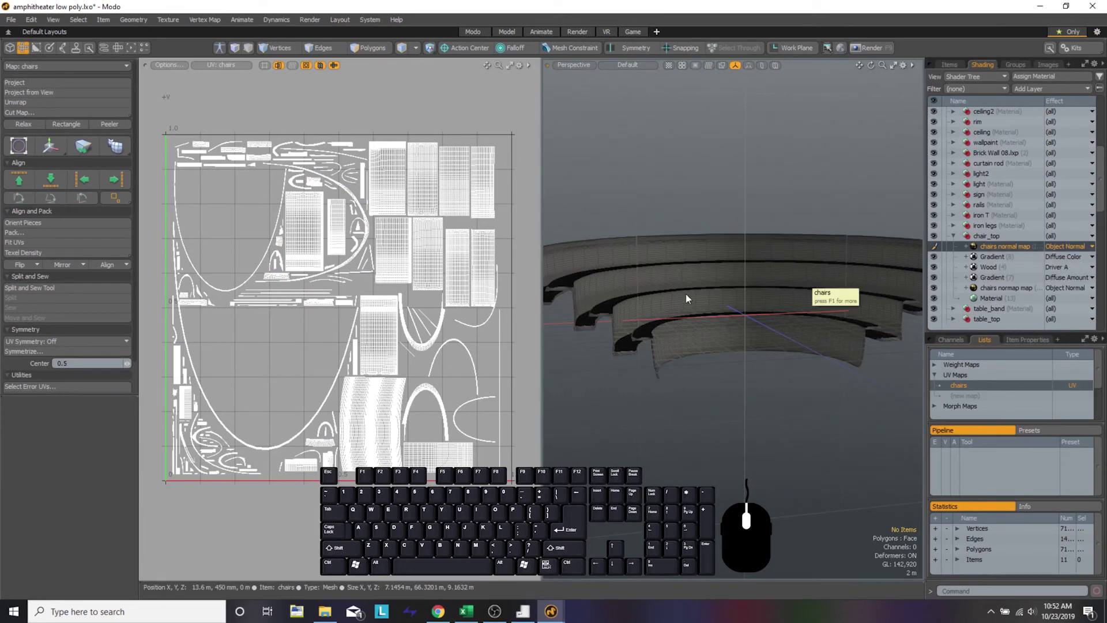
left_click(1003, 249)
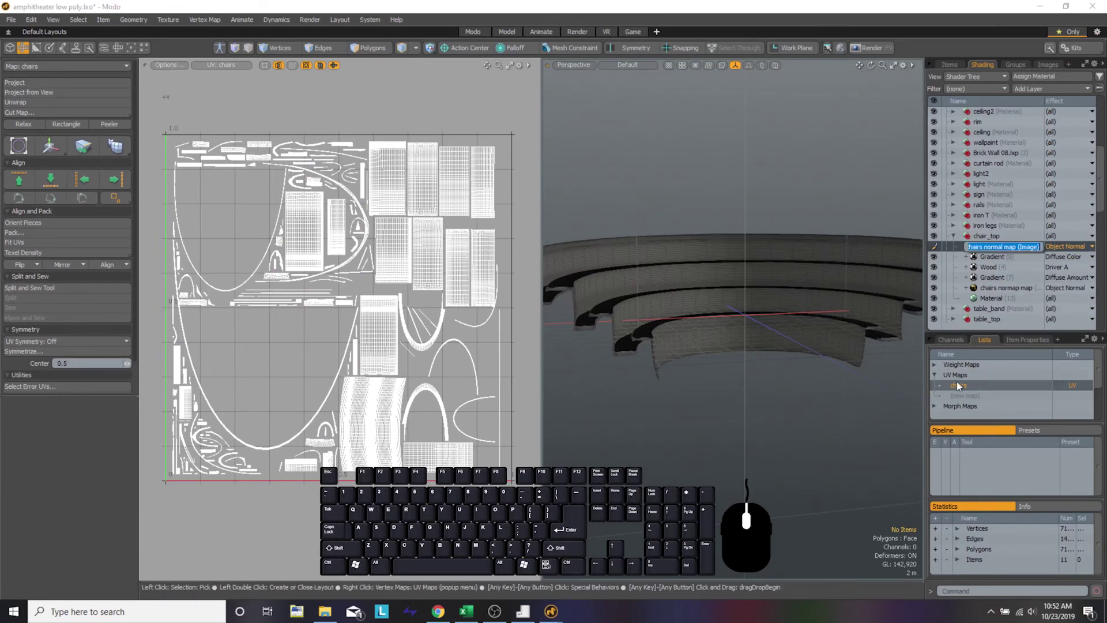
- Select the chairs mesh in the Items list as the bake target
left_click(963, 388)
left_click(956, 69)
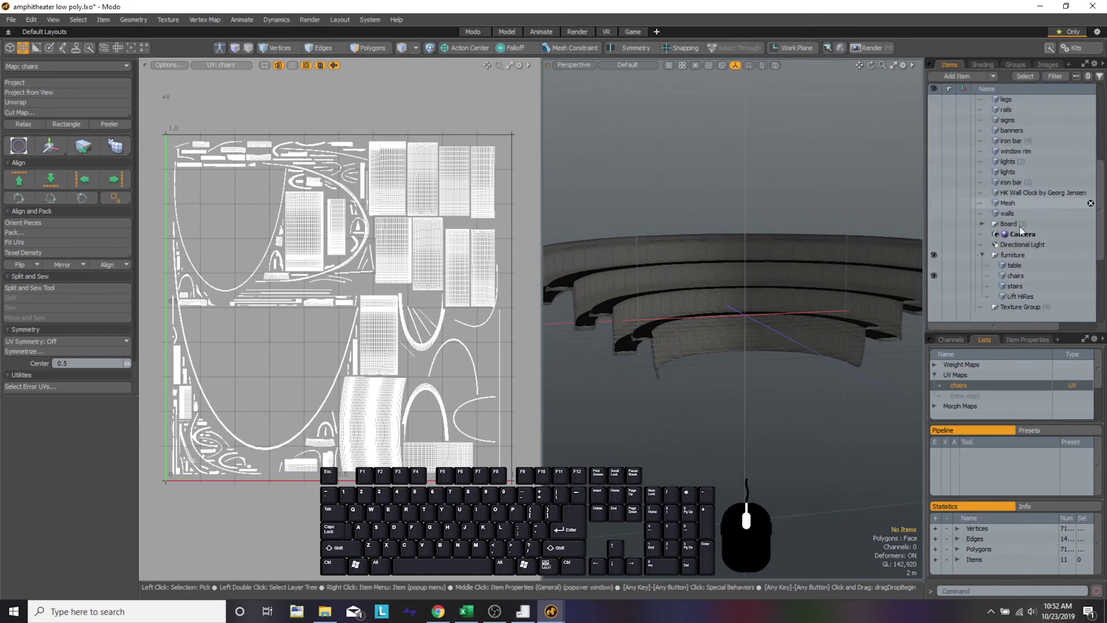
left_click(1021, 276)
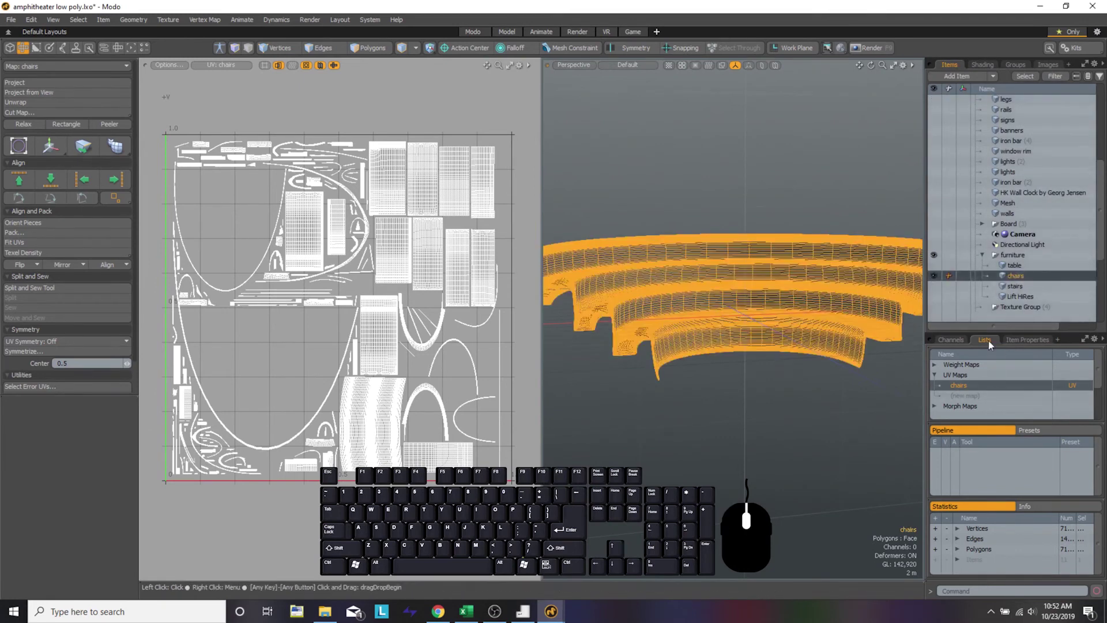
- Return to the shader tree showing chair_top's chairs normal map layer on Object Normal
left_click(996, 70)
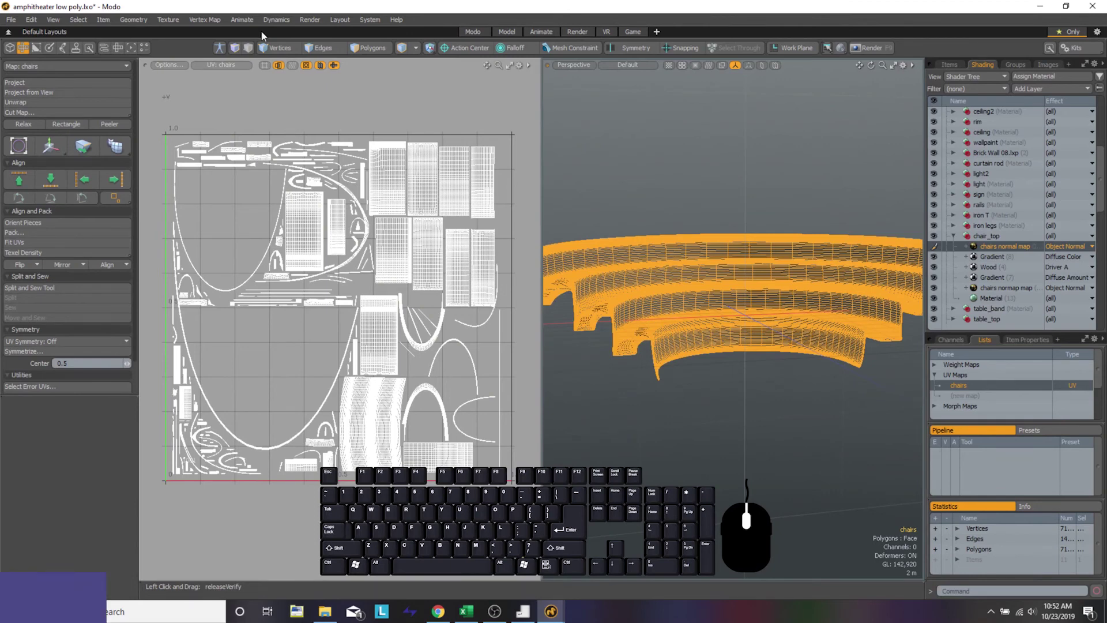
- Start baking to render outputs and show the Object Normal output in the render window
left_click(310, 25)
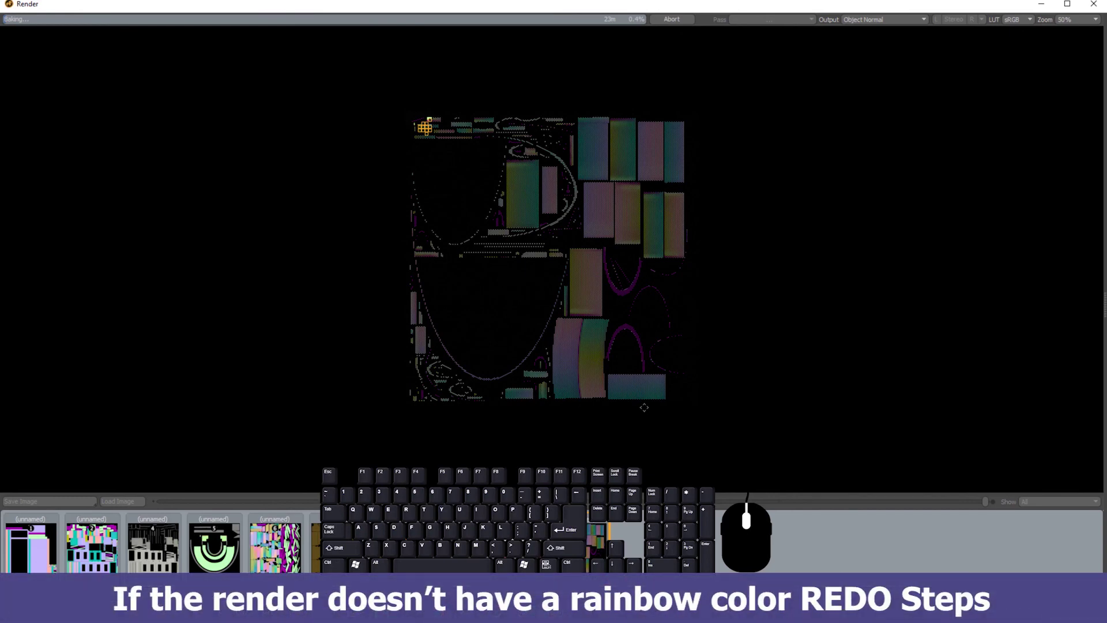
key("alt+Tab")
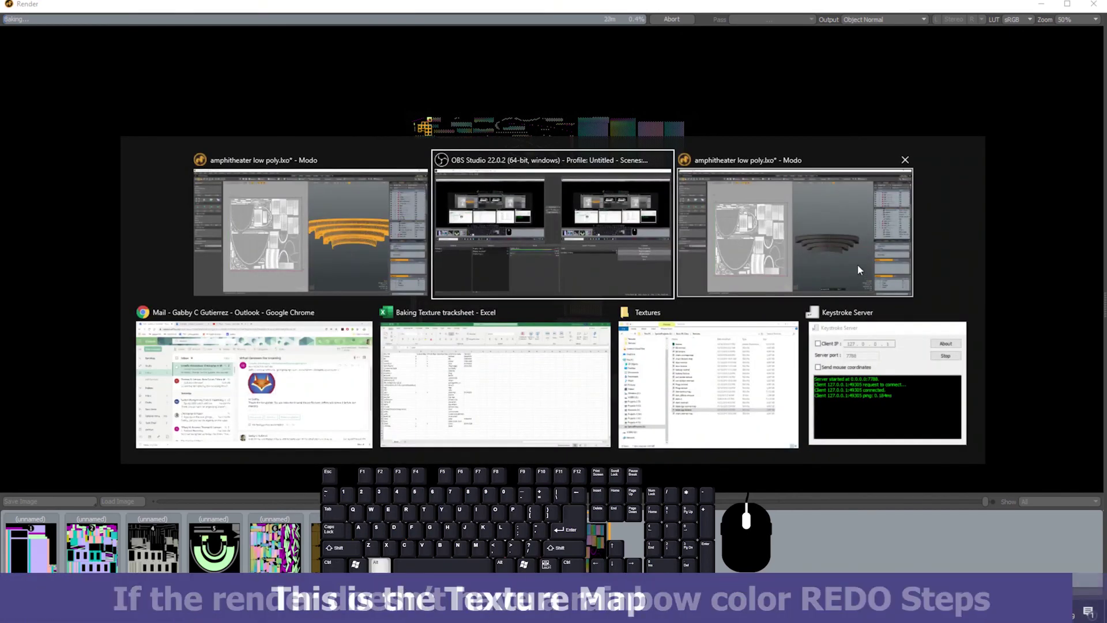
left_click(862, 269)
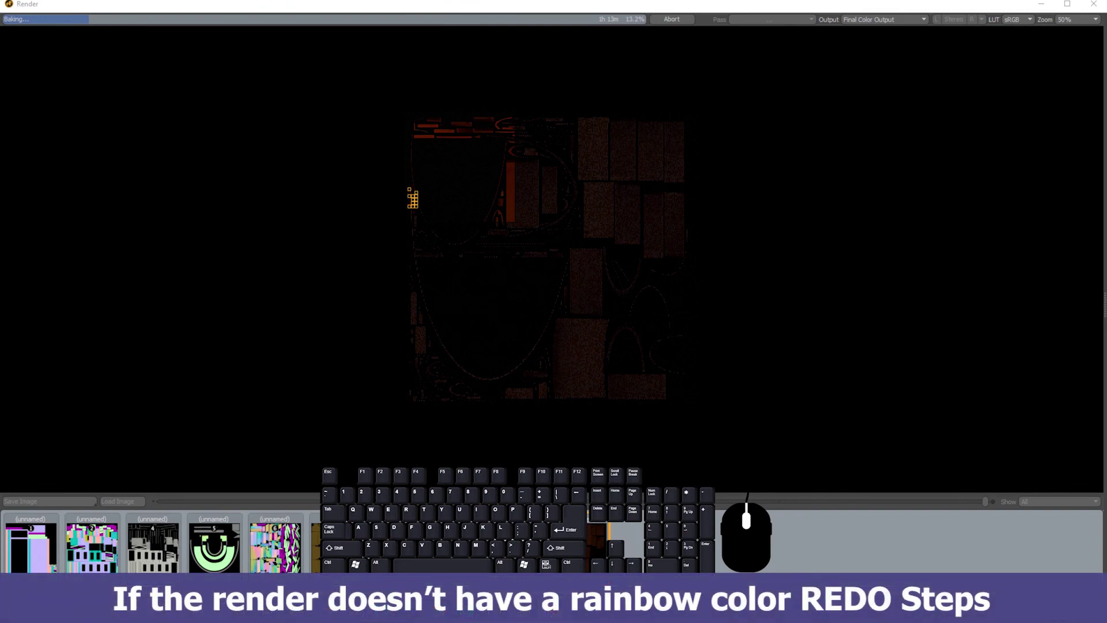
key("alt+Tab")
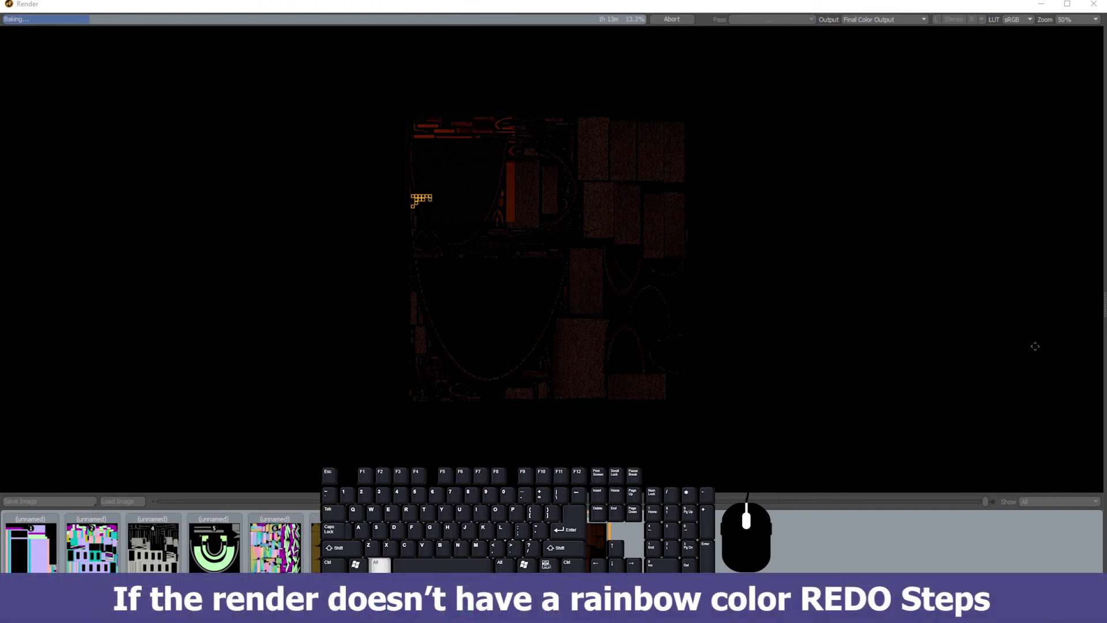
key("alt+Tab")
left_click(334, 242)
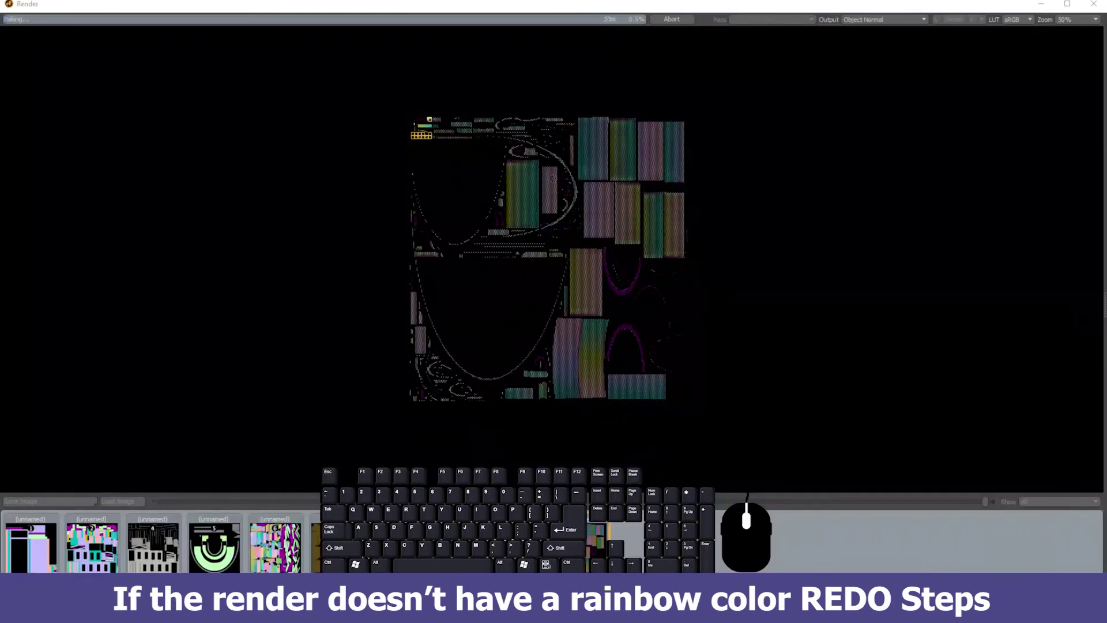